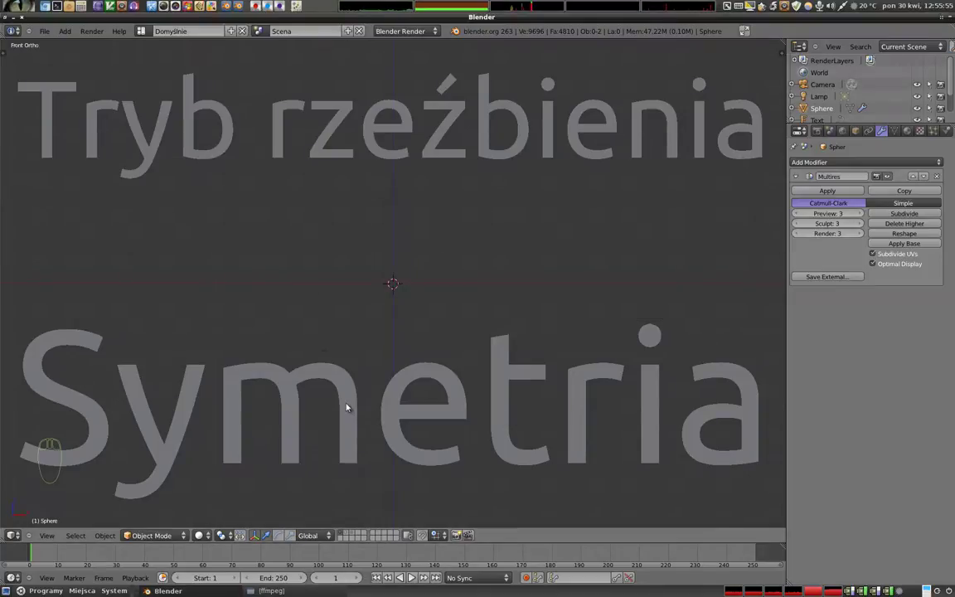
- Delete the title text objects, leaving only the multiresolution sphere in front view
left_click_drag(348, 405, 387, 207)
key("x")
key("x")
key("2")
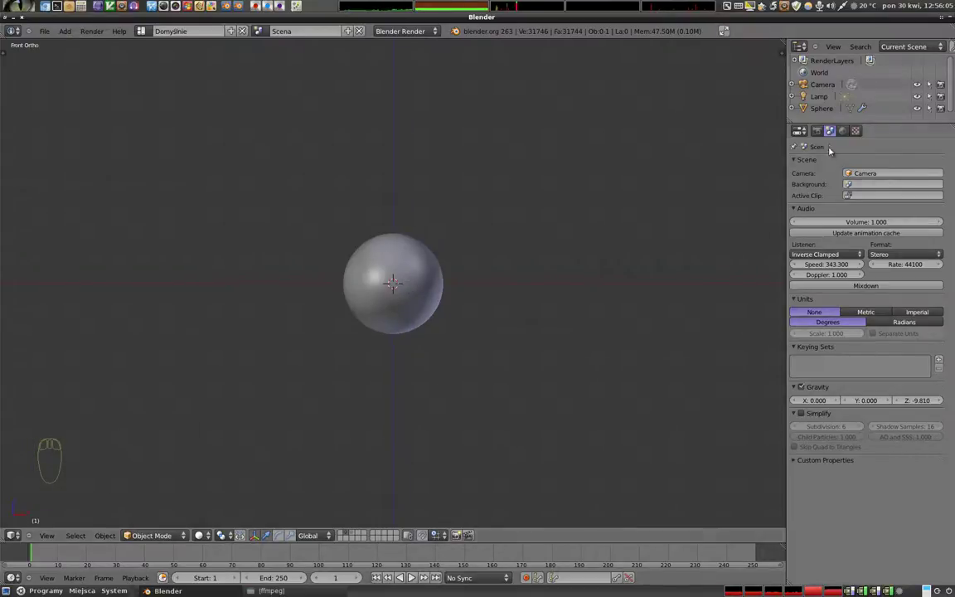
- Select the sphere, enter Sculpt Mode and show the tool shelf with the SculptDraw brush
left_click_drag(412, 278, 244, 459)
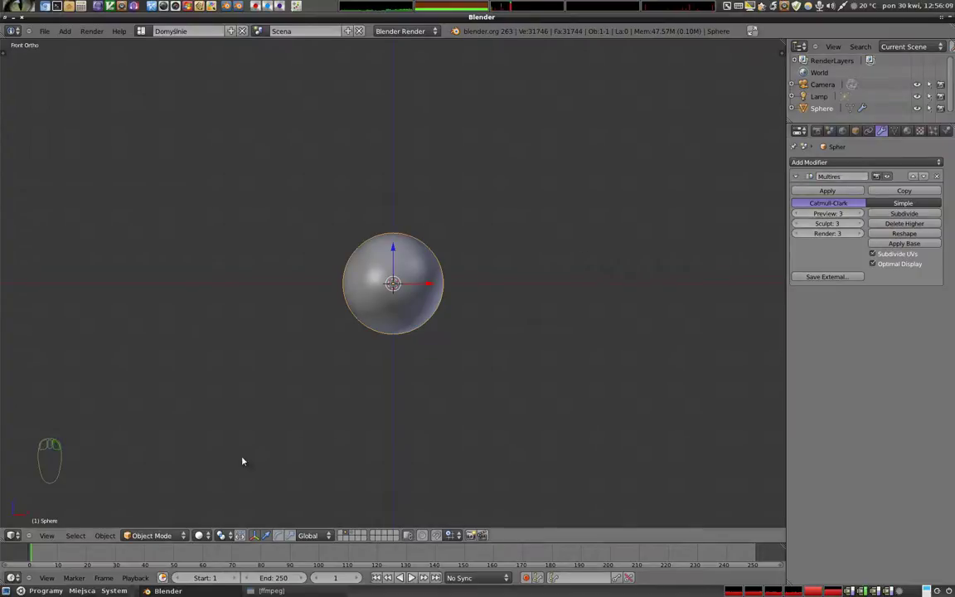
left_click_drag(159, 539, 193, 409)
key("t")
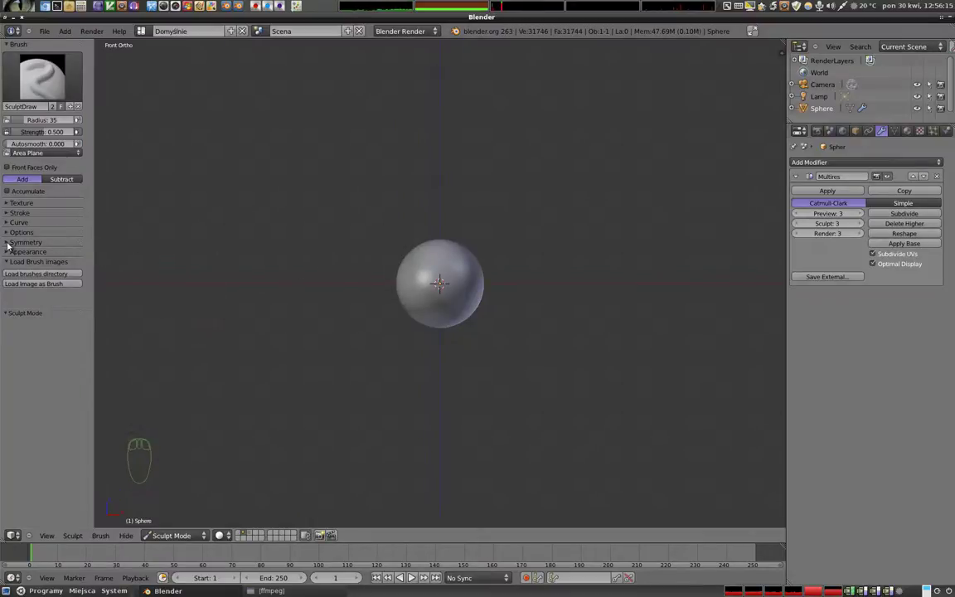
- Expand the Symmetry panel and dab a test SculptDraw stroke on the sphere
left_click(12, 244)
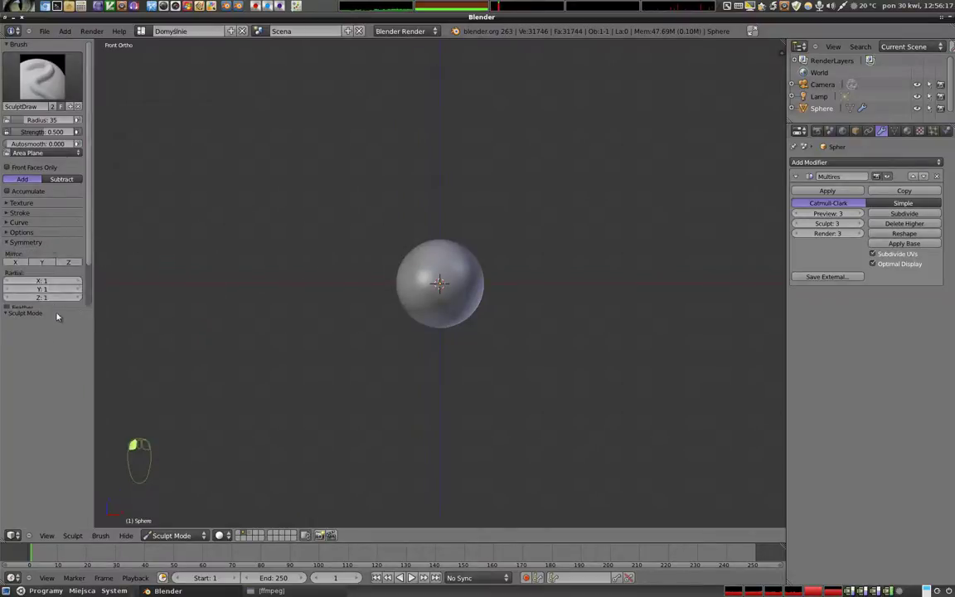
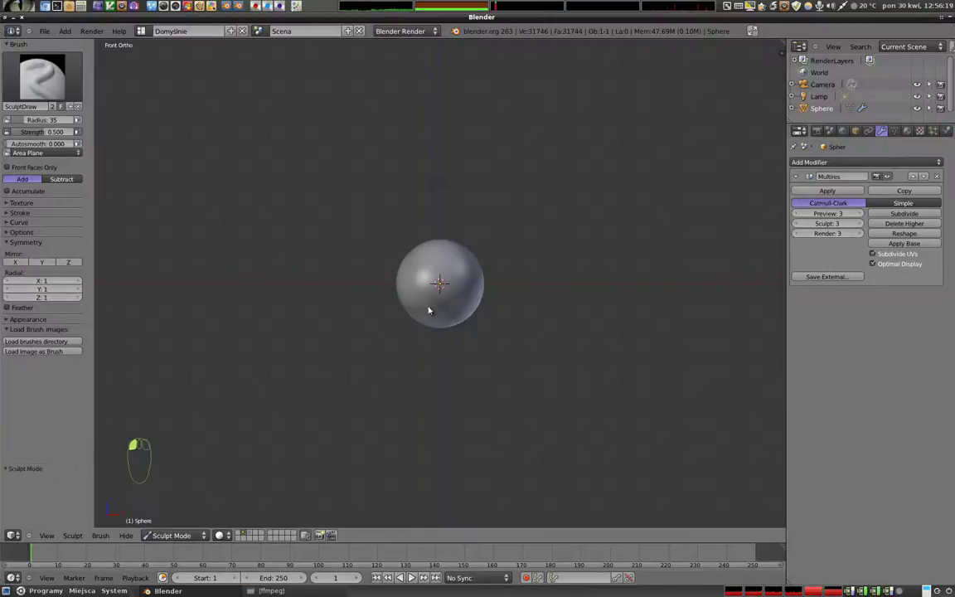
left_click(464, 270)
- Enable Mirror X symmetry and try mirrored test strokes, undoing them again
left_click_drag(465, 289, 366, 332)
key("ctrl+z")
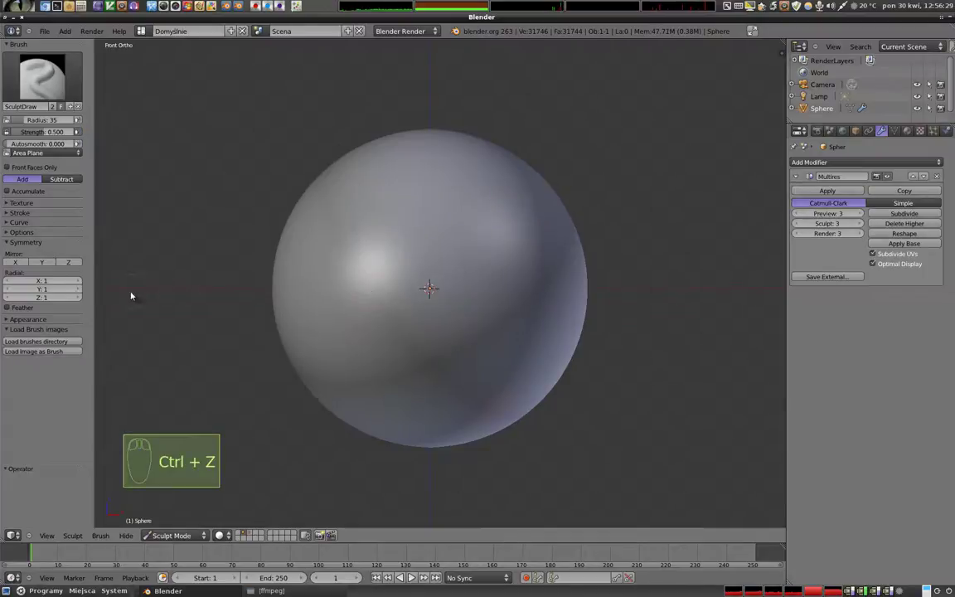
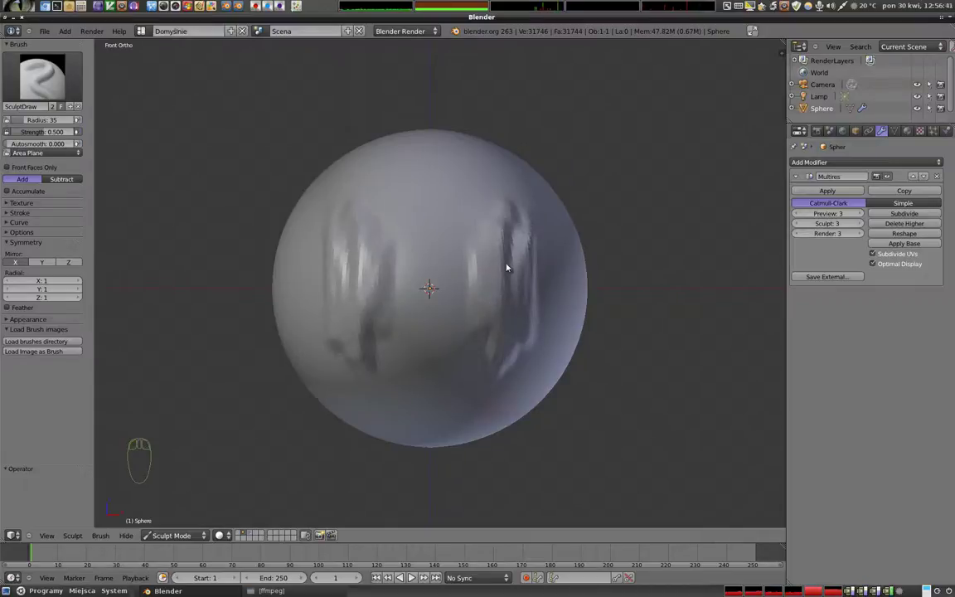
left_click_drag(68, 262, 532, 199)
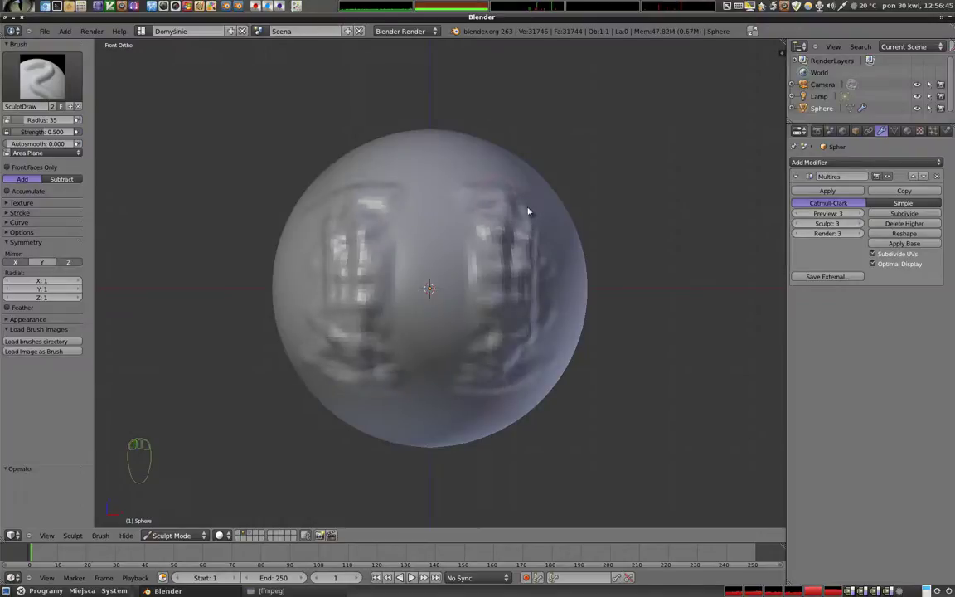
key("ctrl+z")
key("ctrl+z")
left_click(500, 227)
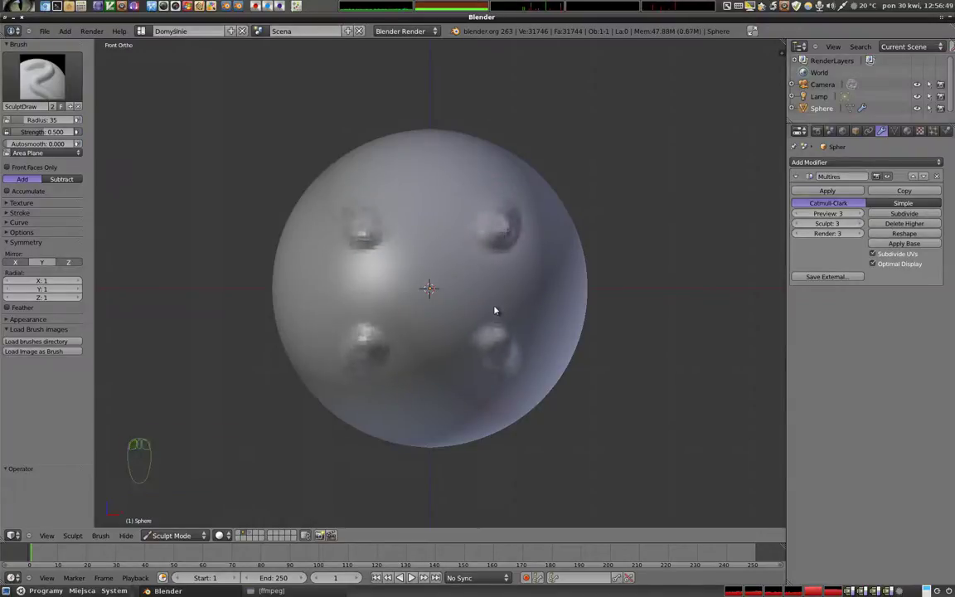
key("ctrl+z")
- Sculpt mirrored eyes, a nose and a smiling mouth, inspect it, then return to front view
left_click_drag(75, 264, 483, 244)
left_click(423, 280)
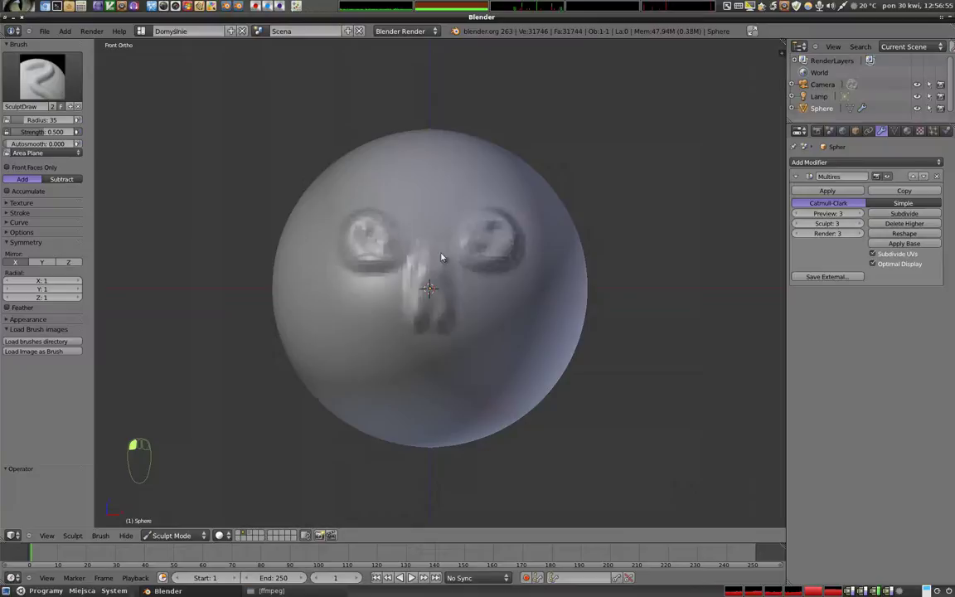
left_click_drag(401, 372, 540, 352)
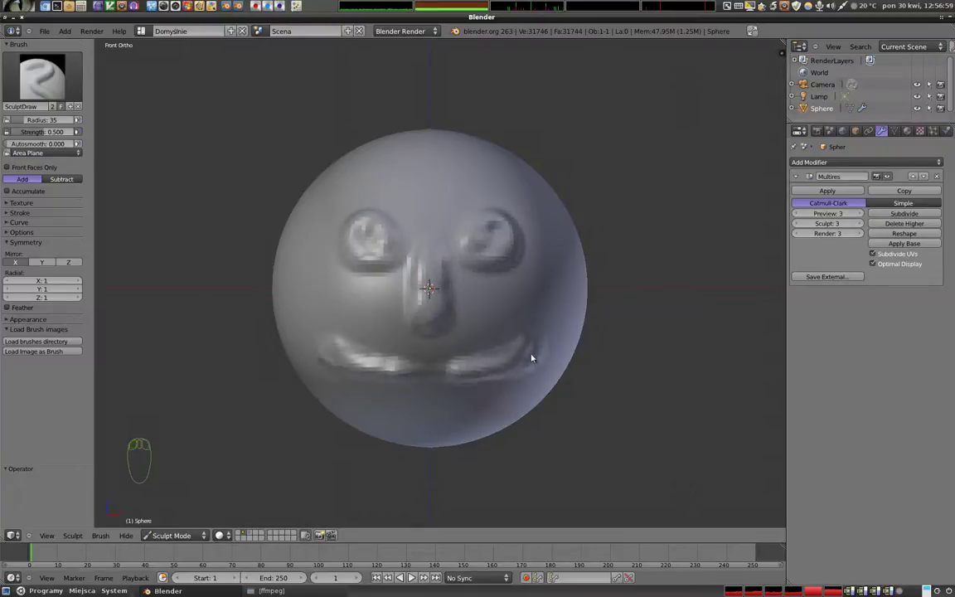
left_click_drag(447, 285, 392, 286)
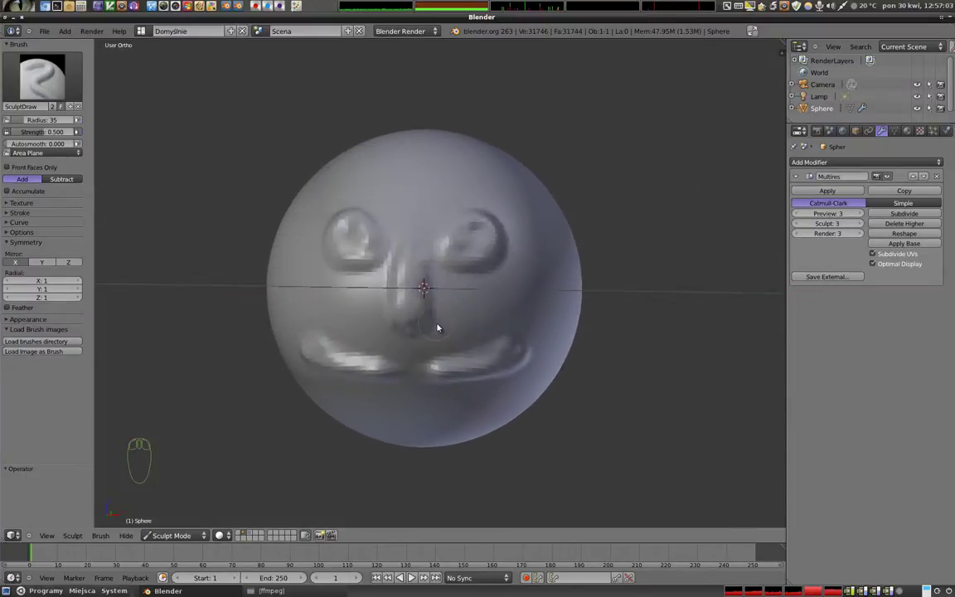
left_click_drag(410, 275, 400, 194)
key("KP_1")
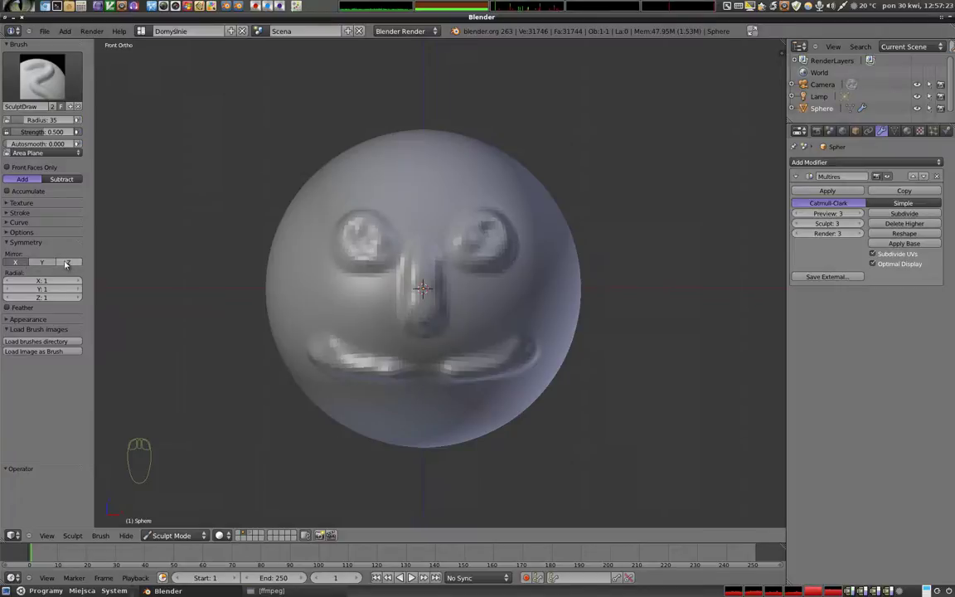
- Undo all face strokes back to a smooth sphere and raise Radial X symmetry to 2
key("ctrl+z")
key("ctrl+z")
key("ctrl+z")
key("ctrl+z")
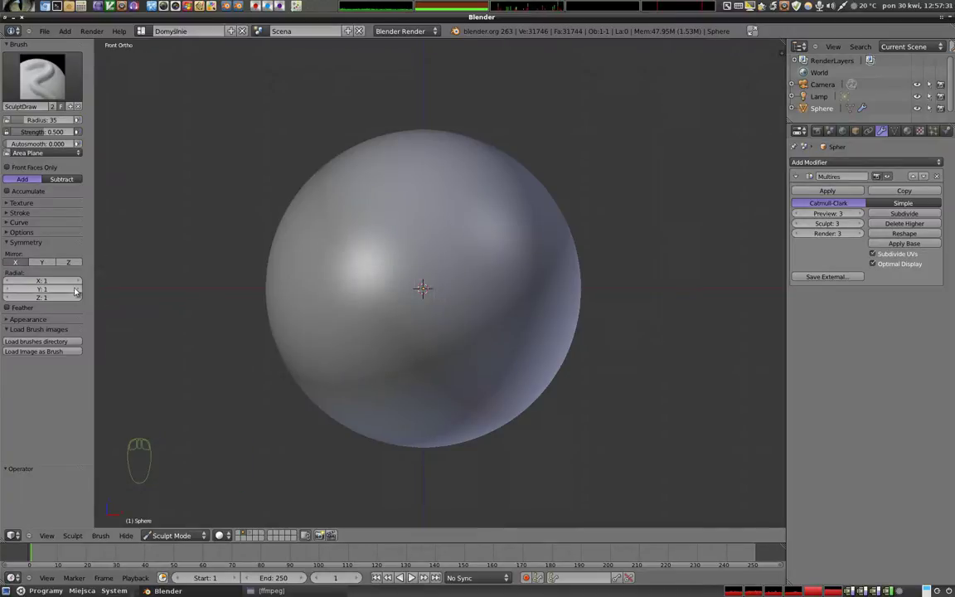
left_click(79, 282)
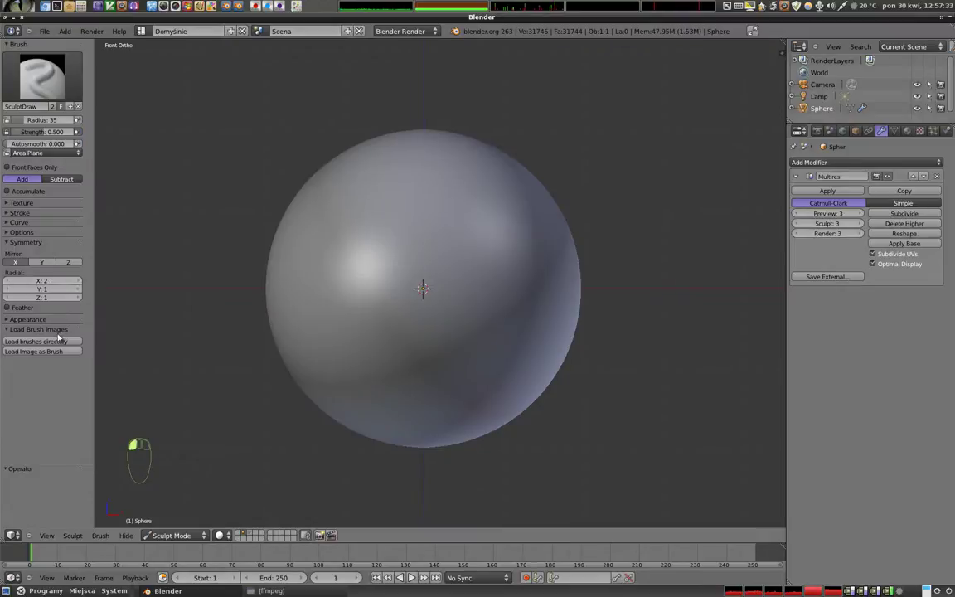
- Sculpt raised test patterns repeated twice around X, undoing the mistakes
left_click_drag(494, 266, 416, 255)
left_click(420, 247)
middle_click(413, 272)
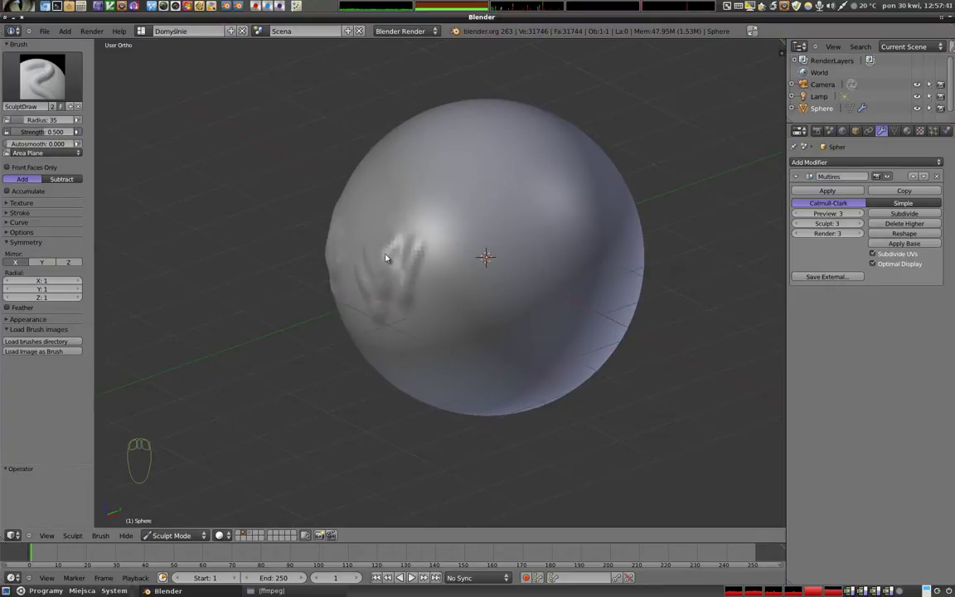
left_click_drag(525, 159, 492, 206)
key("KP_Decimal")
left_click_drag(468, 186, 536, 202)
left_click_drag(535, 166, 536, 202)
left_click(553, 158)
key("ctrl+z")
key("ctrl+z")
- Check the pattern from front and right views, undo strays, and sculpt paired squiggles
scroll("up", 3)
left_click_drag(475, 230, 394, 242)
key("KP_1")
key("KP_3")
middle_click(394, 242)
middle_click(278, 219)
left_click(343, 203)
middle_click(322, 282)
key("ctrl+z")
key("ctrl+z")
left_click_drag(80, 283, 379, 281)
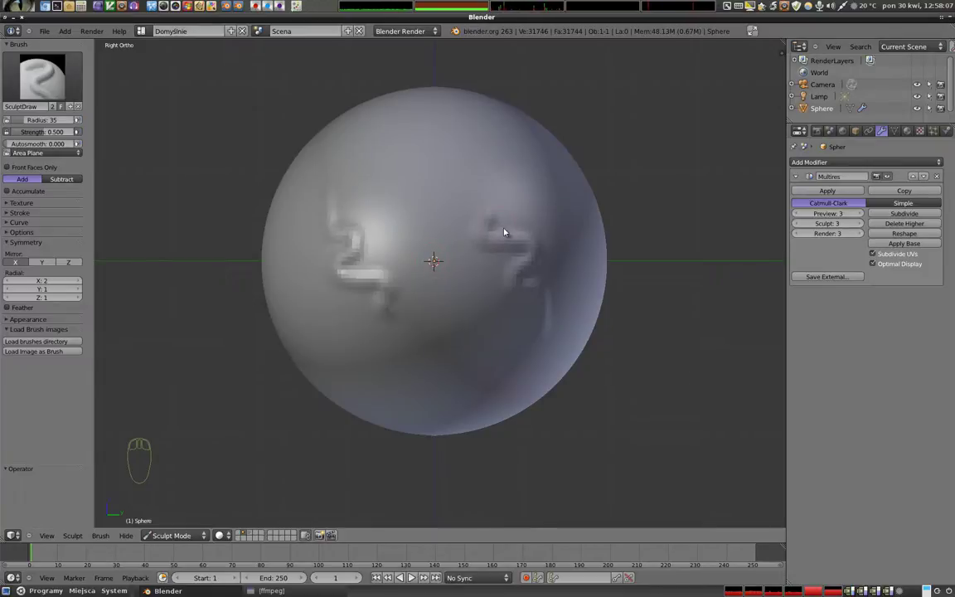
- Add another long radially duplicated ridge across the sphere
left_click(393, 321)
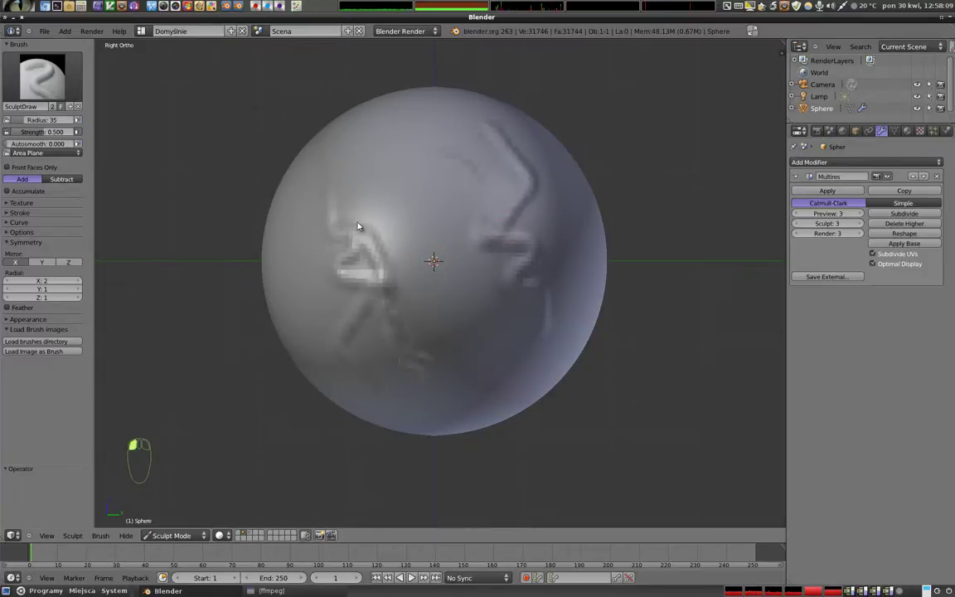
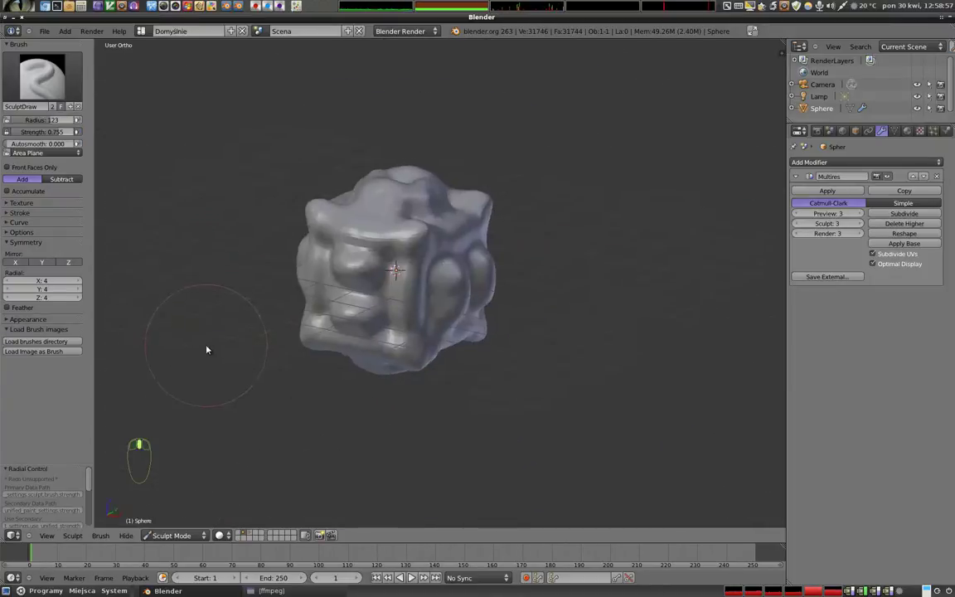
- Paint large strokes with fourfold radial symmetry on every axis, making the sphere cube-like
left_click_drag(528, 299, 427, 278)
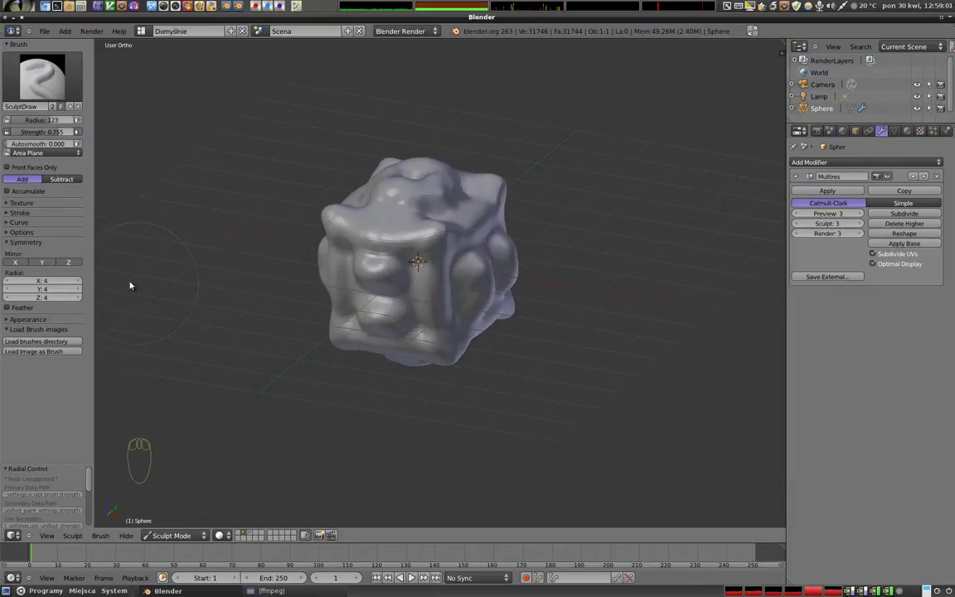
left_click_drag(72, 264, 32, 310)
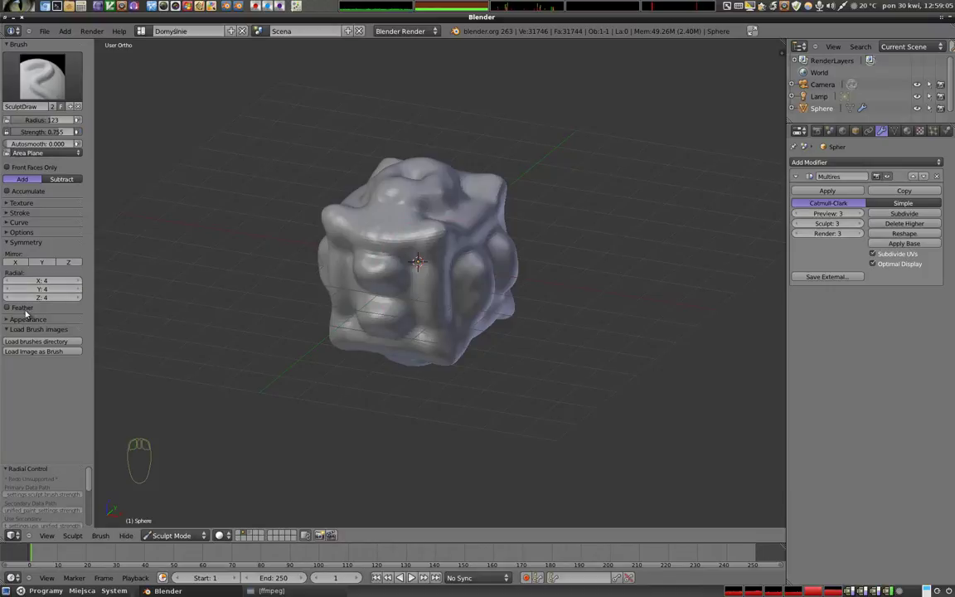
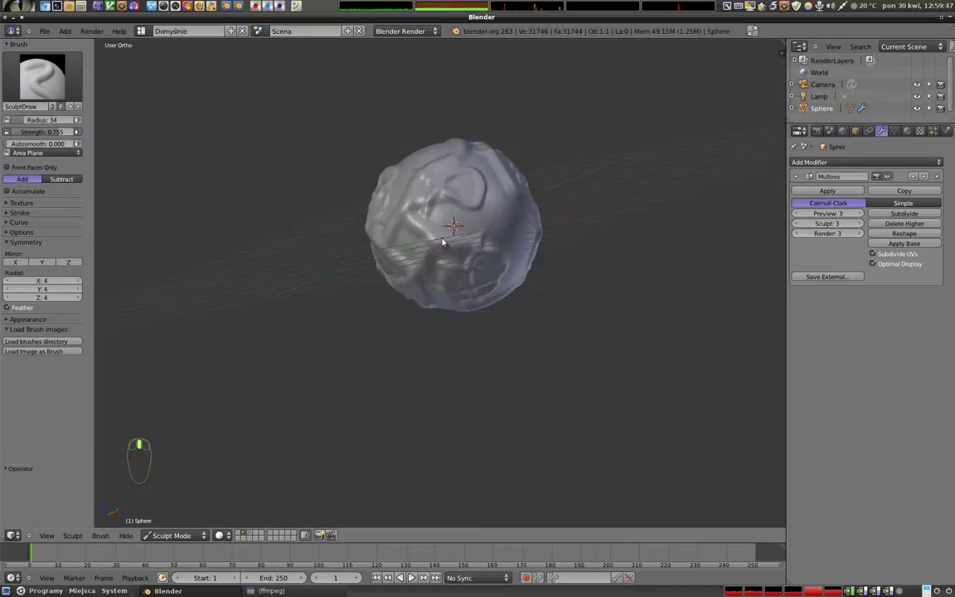
- With feathering on, cover the whole sphere in smaller repeated wavy ridges while orbiting
left_click_drag(429, 266, 16, 282)
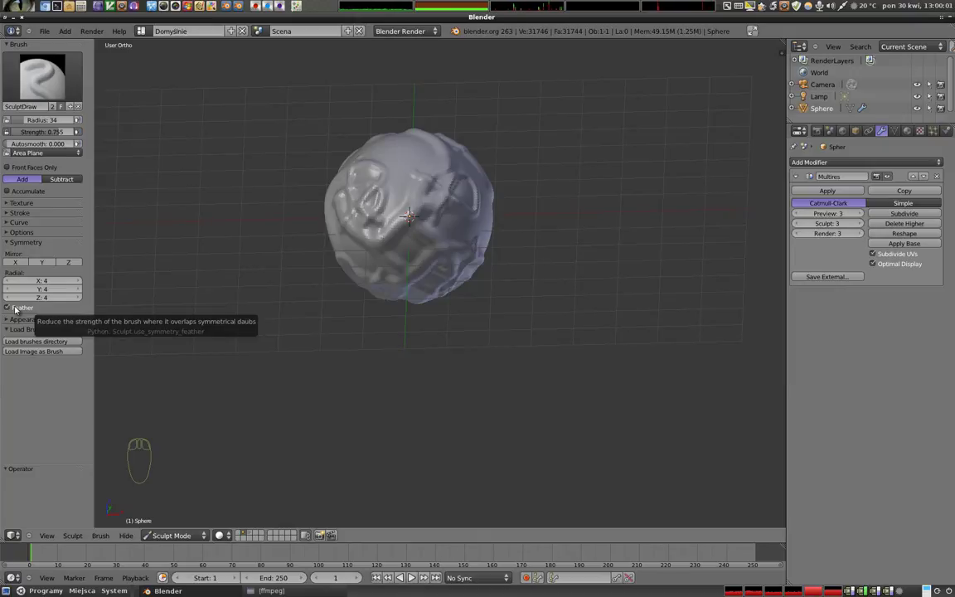
left_click_drag(434, 322, 496, 289)
left_click(442, 194)
left_click_drag(397, 293, 484, 313)
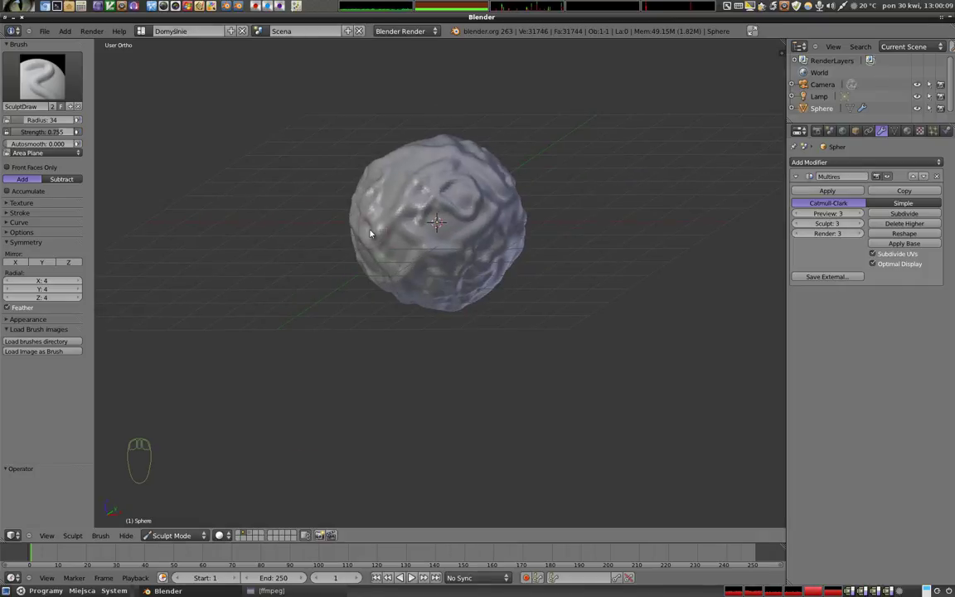